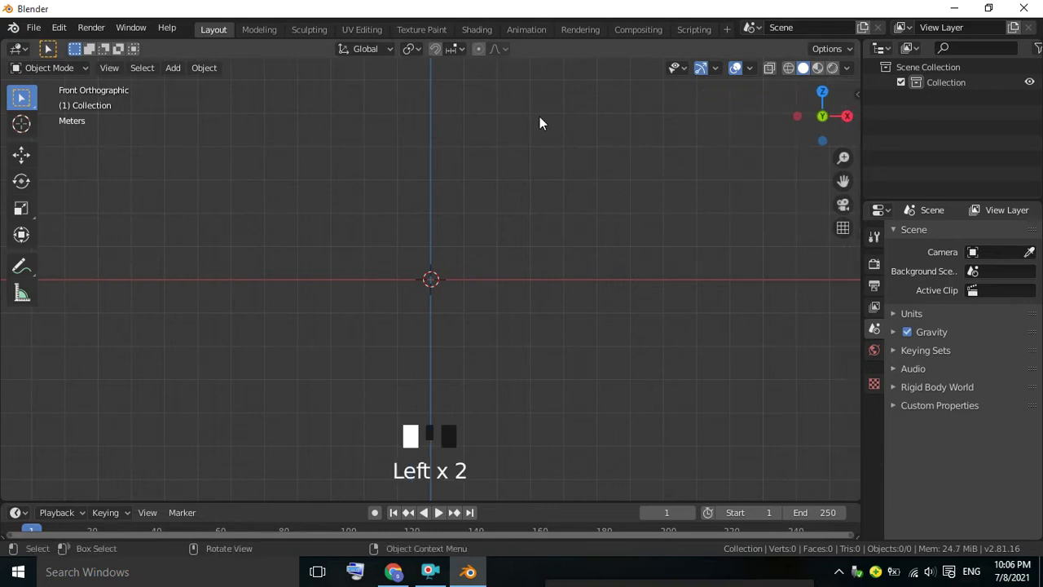
# - Add a cone mesh at the origin of the empty scene
pyautogui.moveTo(180, 70); pyautogui.dragTo(341, 140)
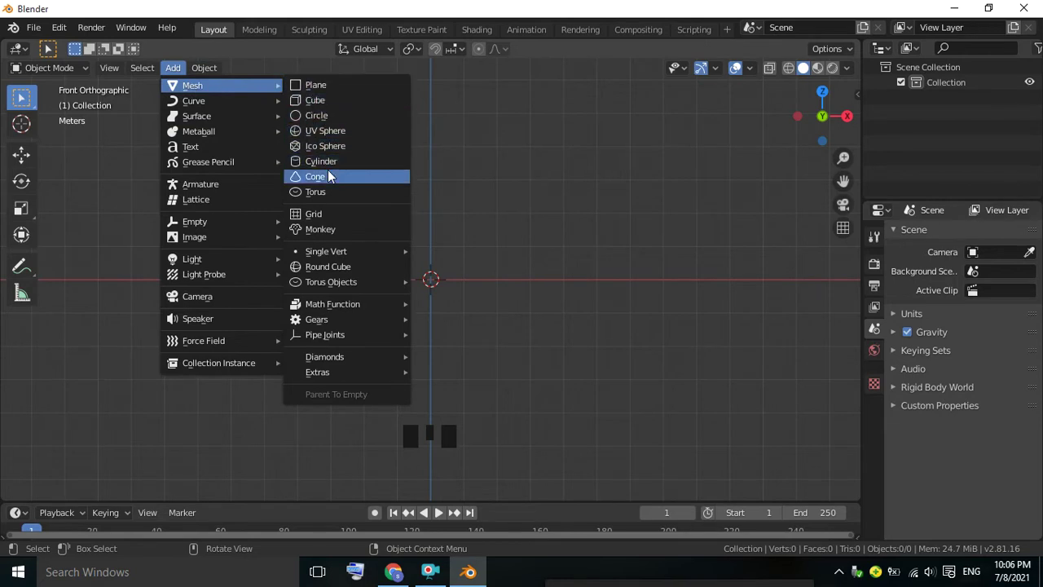
pyautogui.scroll(3)
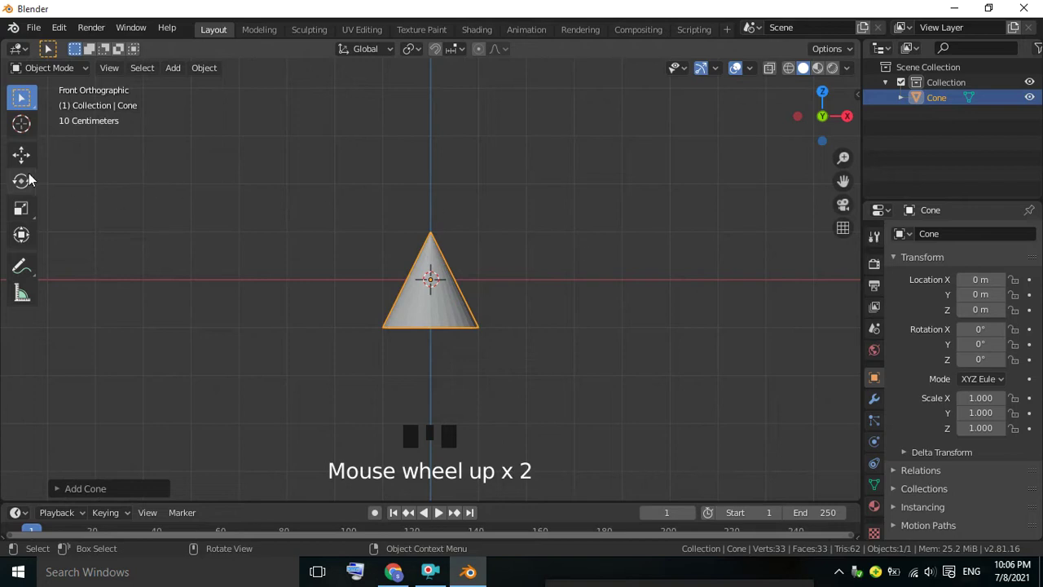
# - Enter Edit Mode, poke the cone's base face and switch to vertex select
pyautogui.moveTo(458, 275); pyautogui.dragTo(439, 330)
pyautogui.click(439, 330)
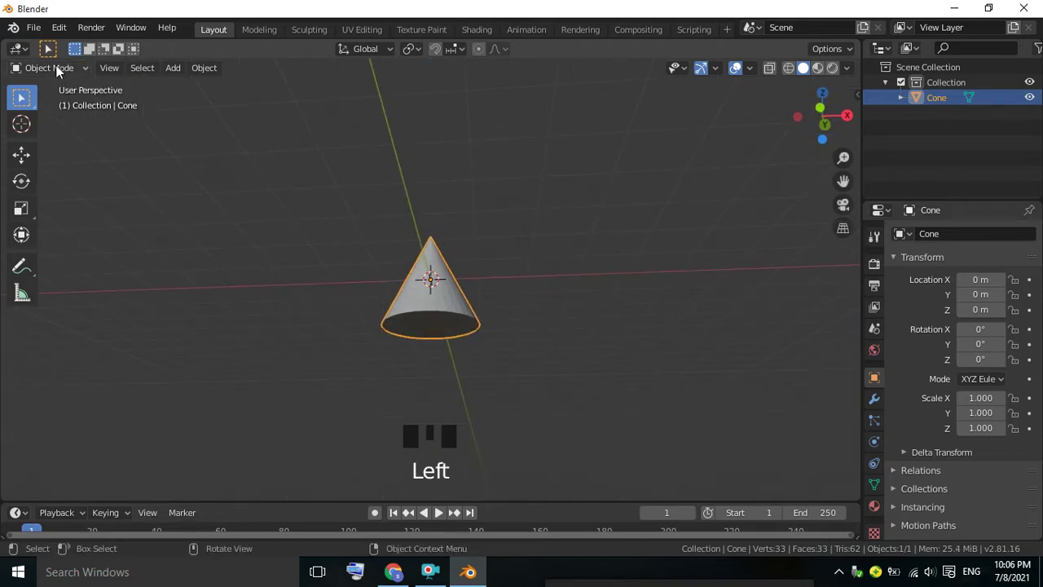
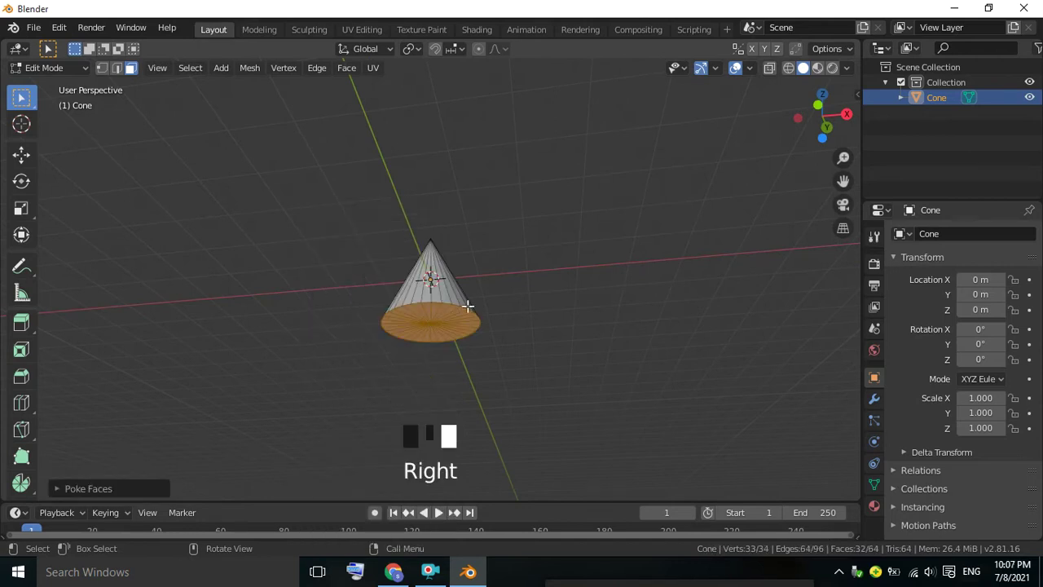
pyautogui.click(109, 81)
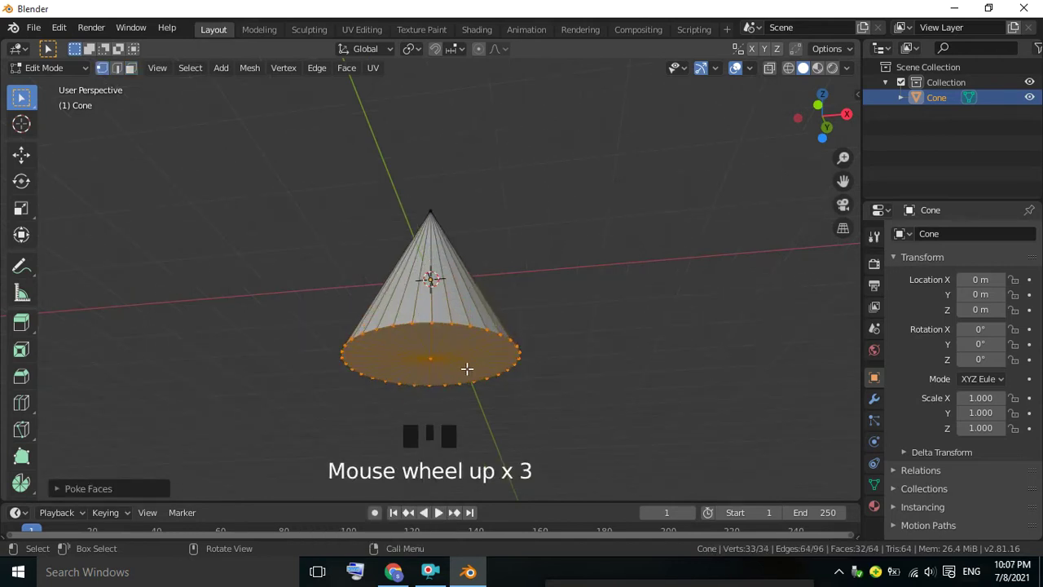
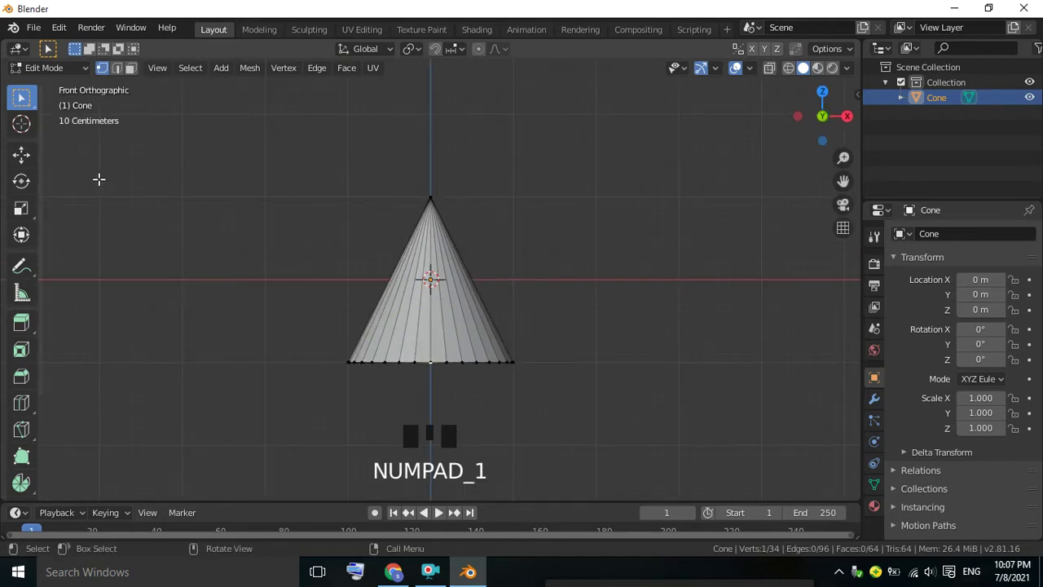
# - Pull the base centre vertex downward and scale the base ring into a slim raindrop
pyautogui.click(23, 158)
pyautogui.moveTo(433, 296); pyautogui.dragTo(435, 334)
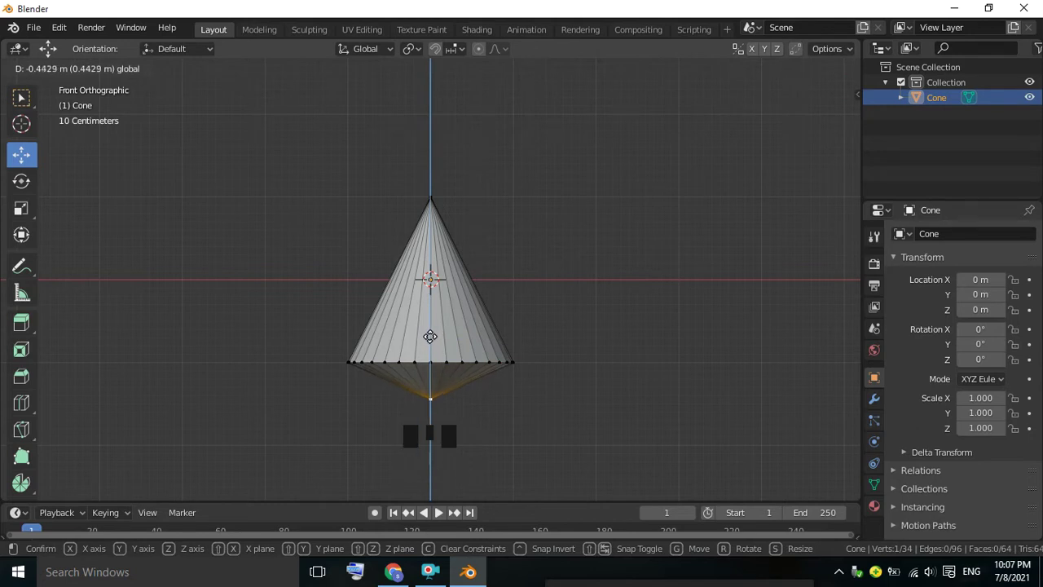
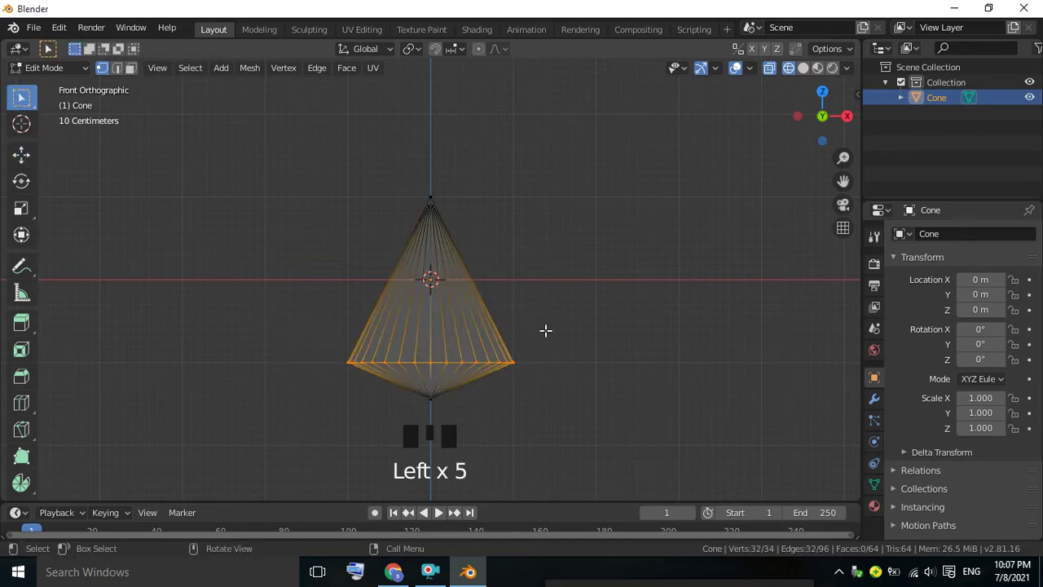
pyautogui.press('d')
pyautogui.press('s')
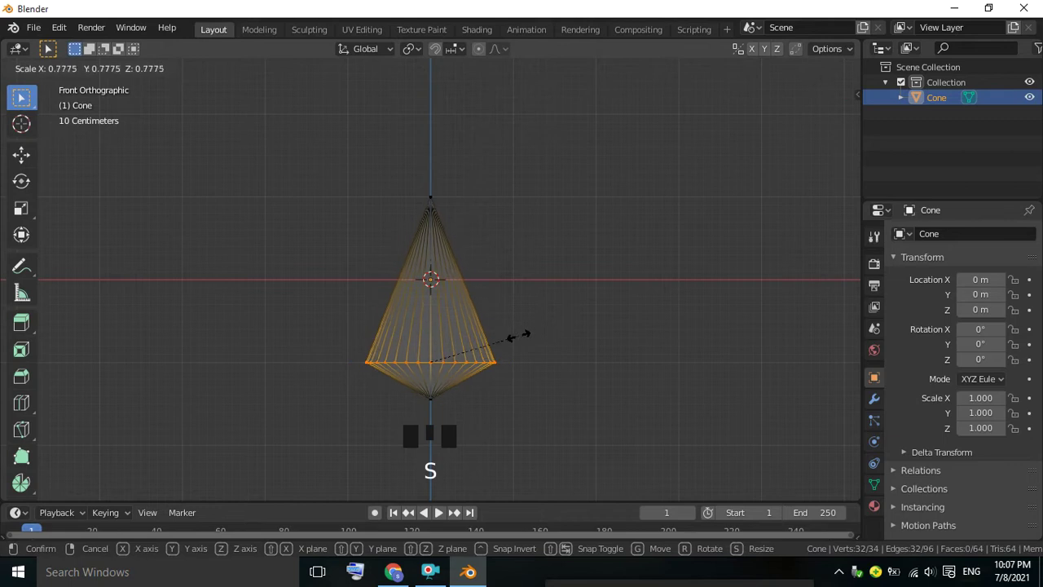
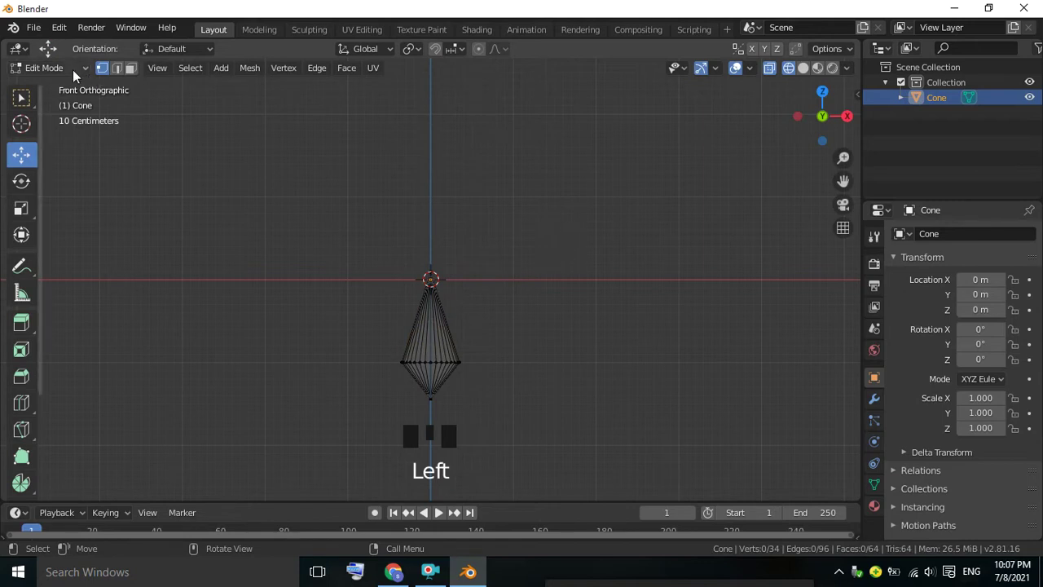
pyautogui.moveTo(76, 73); pyautogui.dragTo(577, 231)
pyautogui.scroll(-3)
# - Return to Object Mode with the pointed raindrop finished
pyautogui.click(812, 72)
pyautogui.scroll(-3)
pyautogui.moveTo(460, 263); pyautogui.dragTo(491, 282)
pyautogui.press('KP_1')
pyautogui.click(507, 239)
pyautogui.click(437, 344)
pyautogui.click(568, 228)
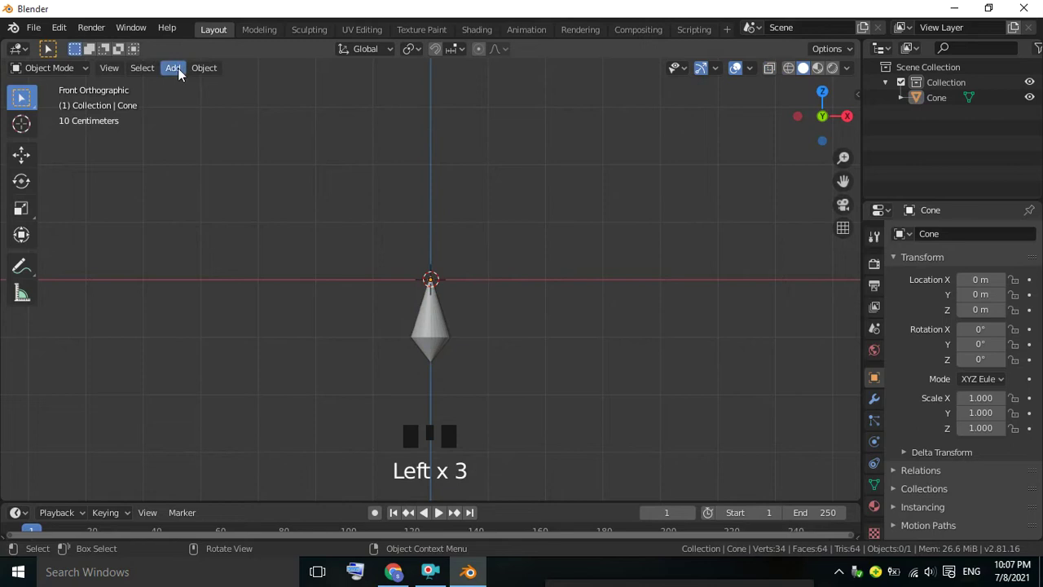
# - Add a plane at the cone's tip and enlarge it with S
pyautogui.moveTo(181, 74); pyautogui.dragTo(162, 72)
pyautogui.moveTo(176, 70); pyautogui.dragTo(317, 91)
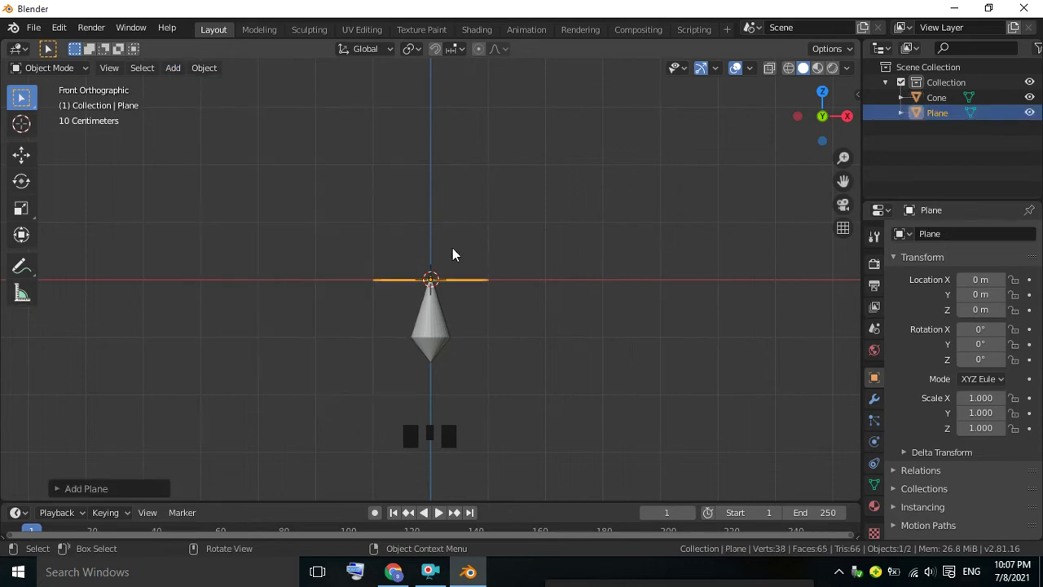
pyautogui.press('s')
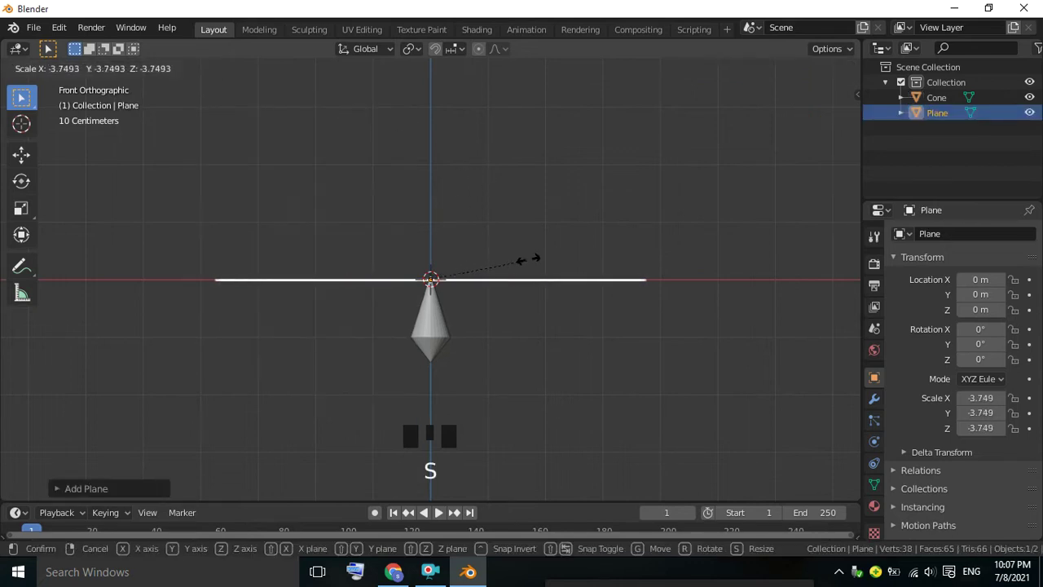
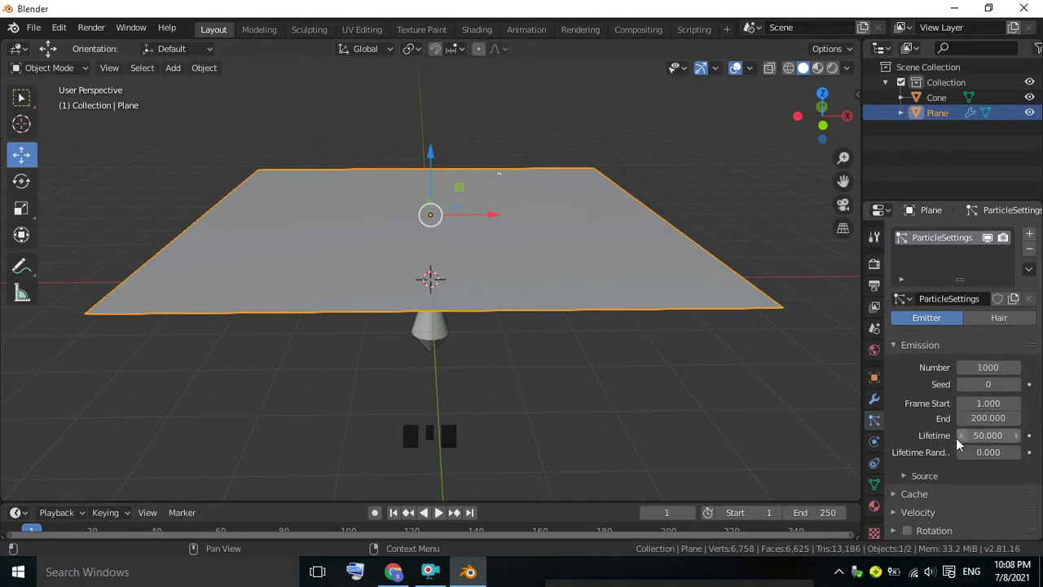
# - Stop the particle playback around frame 191 and select the raindrop cone
pyautogui.scroll(-3)
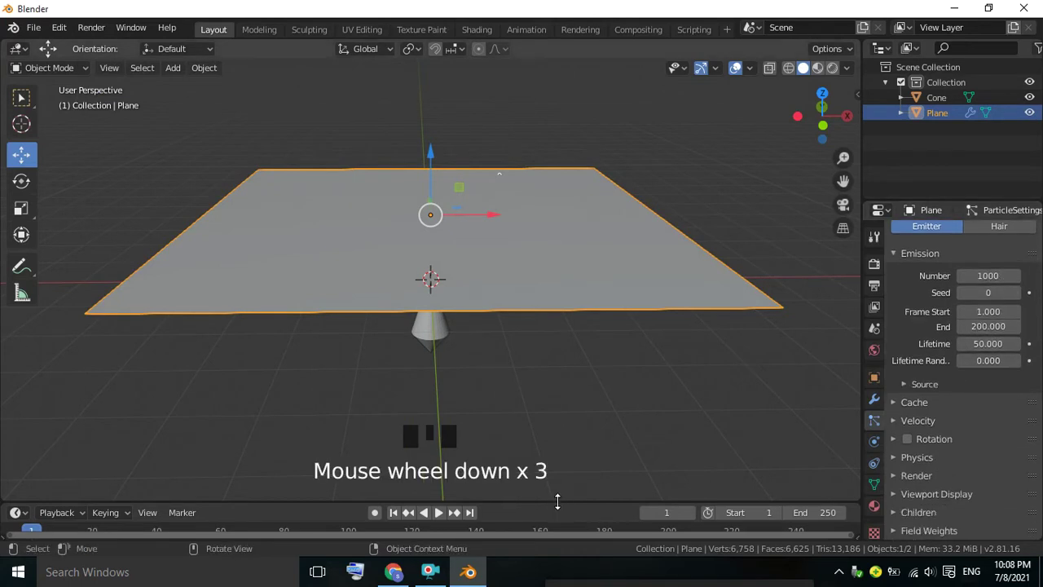
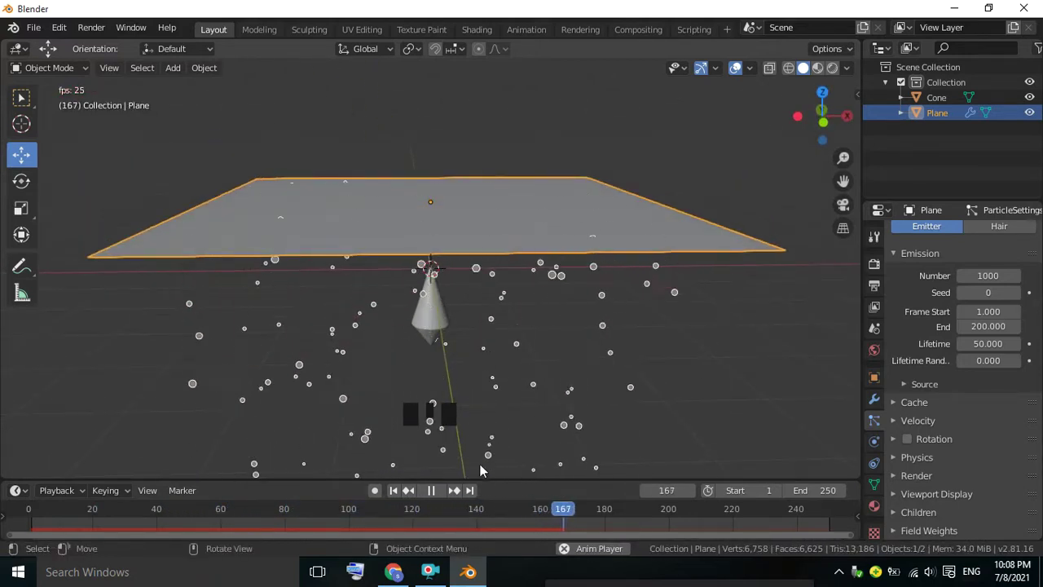
pyautogui.click(442, 495)
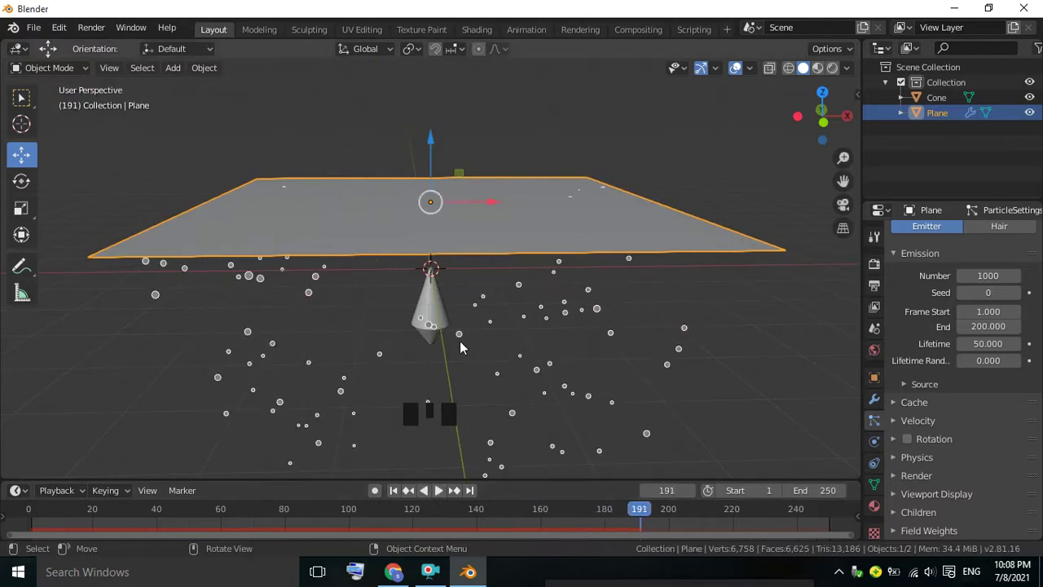
pyautogui.click(445, 325)
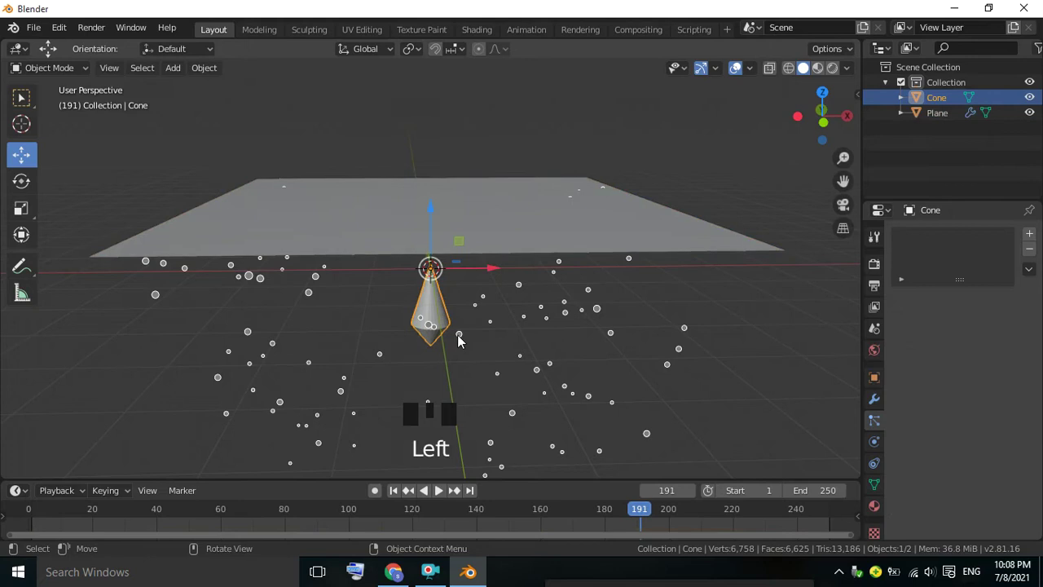
# - Select the plane and view its particle settings with the Physics panel expanded
pyautogui.click(534, 226)
pyautogui.click(529, 242)
pyautogui.scroll(-3)
pyautogui.scroll(-3)
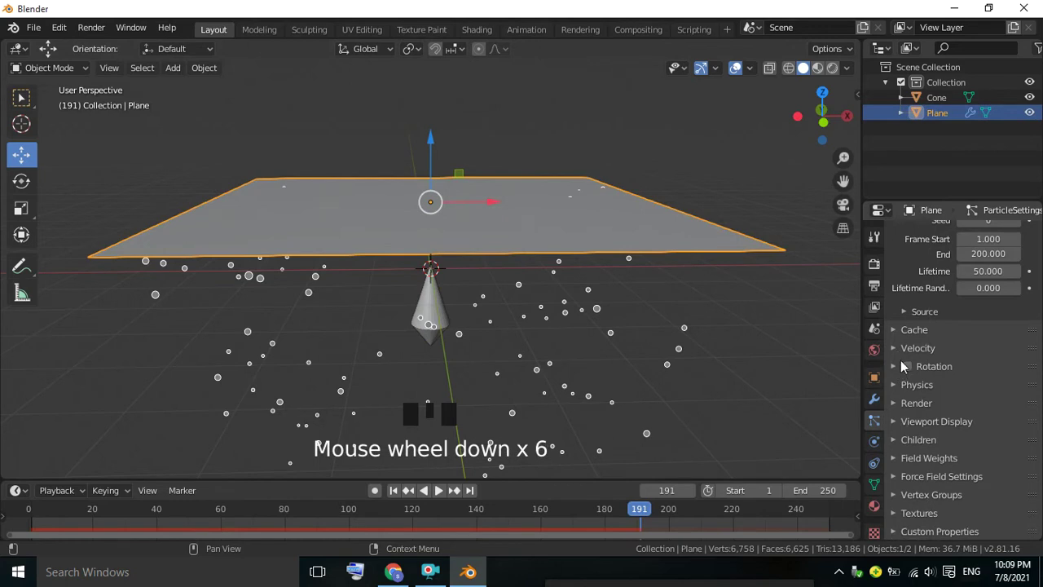
pyautogui.click(897, 387)
pyautogui.scroll(-3)
pyautogui.scroll(-3)
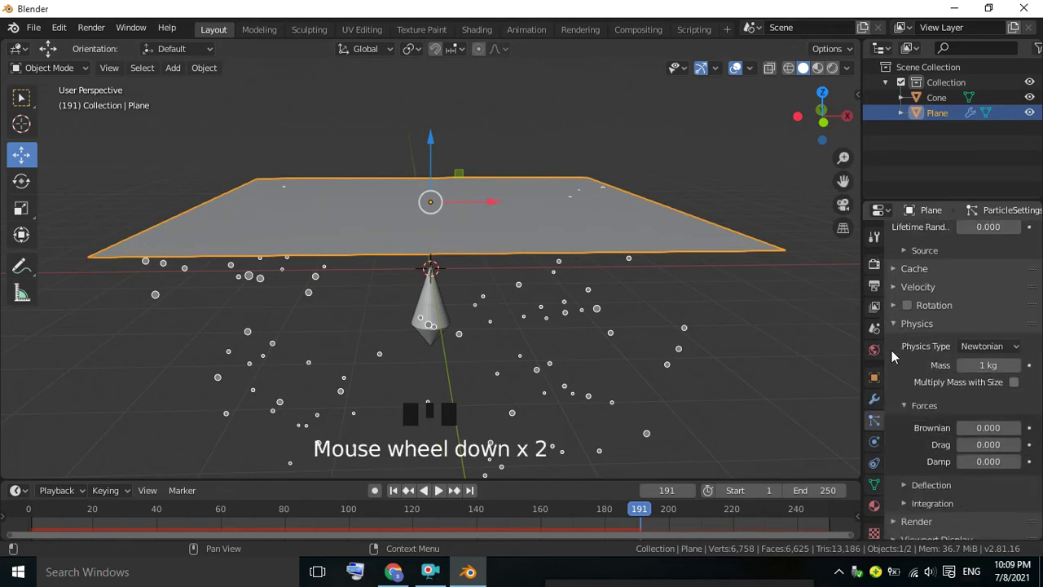
# - Look over the Newtonian physics options, then collapse the Physics panel
pyautogui.moveTo(1006, 346); pyautogui.dragTo(952, 429)
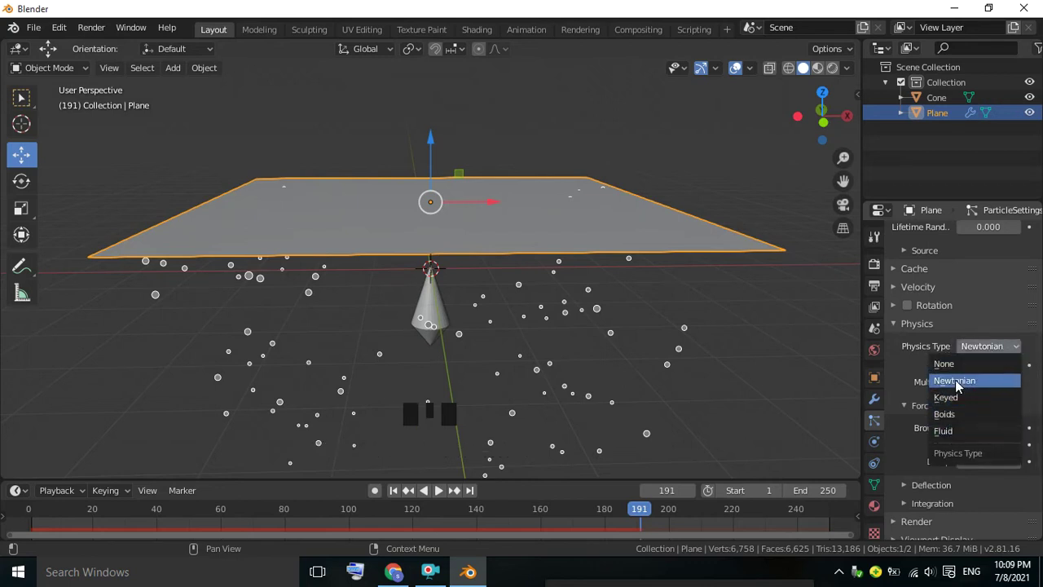
pyautogui.click(897, 324)
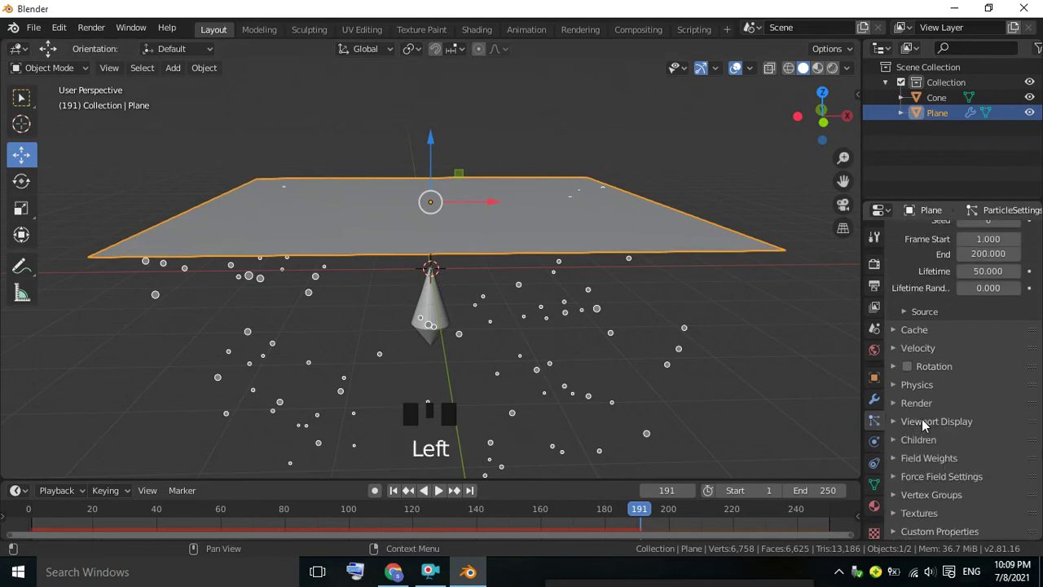
pyautogui.click(902, 422)
pyautogui.scroll(-3)
pyautogui.click(904, 335)
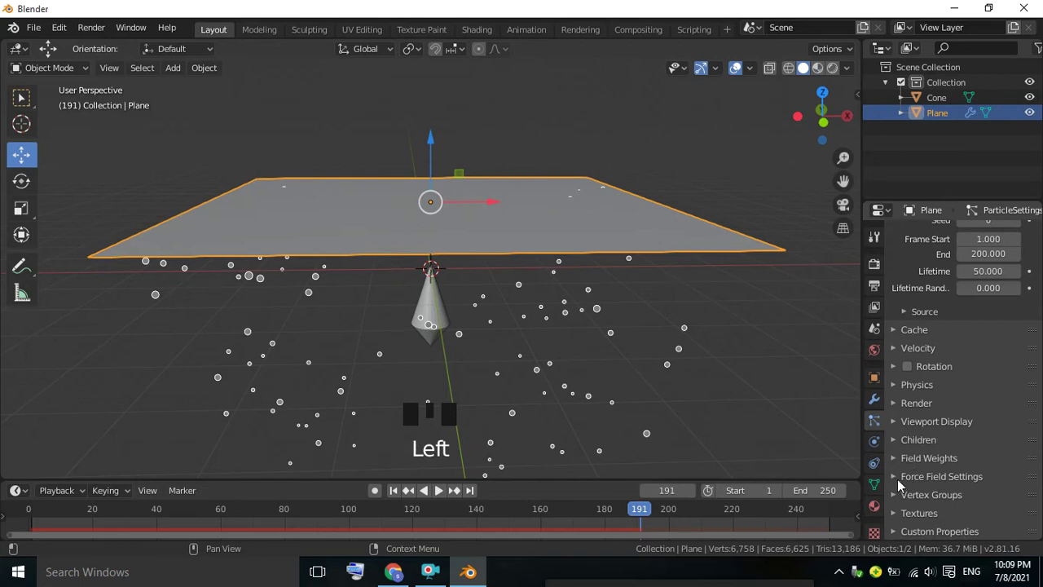
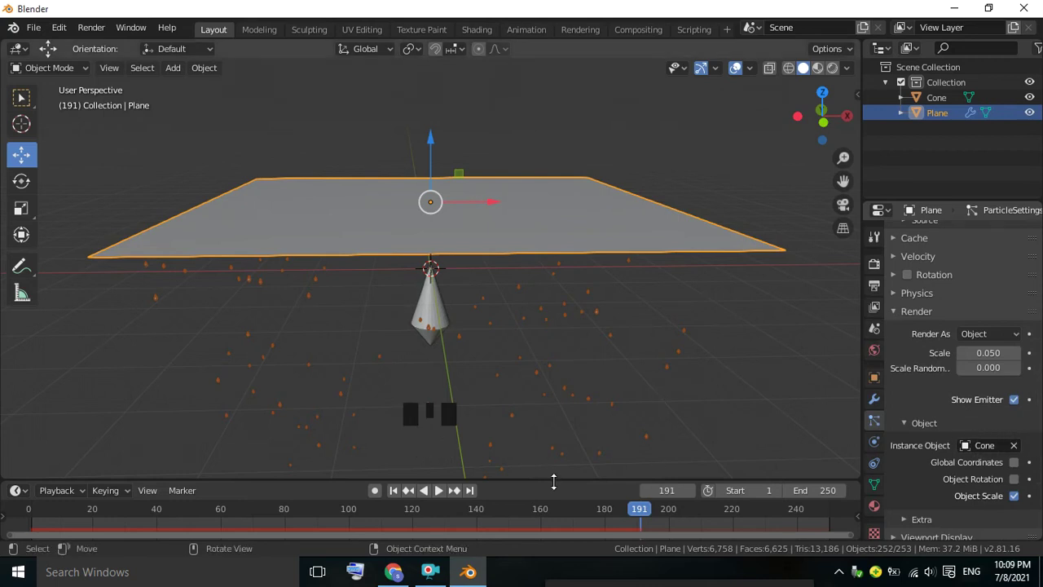
# - Render particles as the raindrop cone, stop playback and view the plane edge-on
pyautogui.click(446, 495)
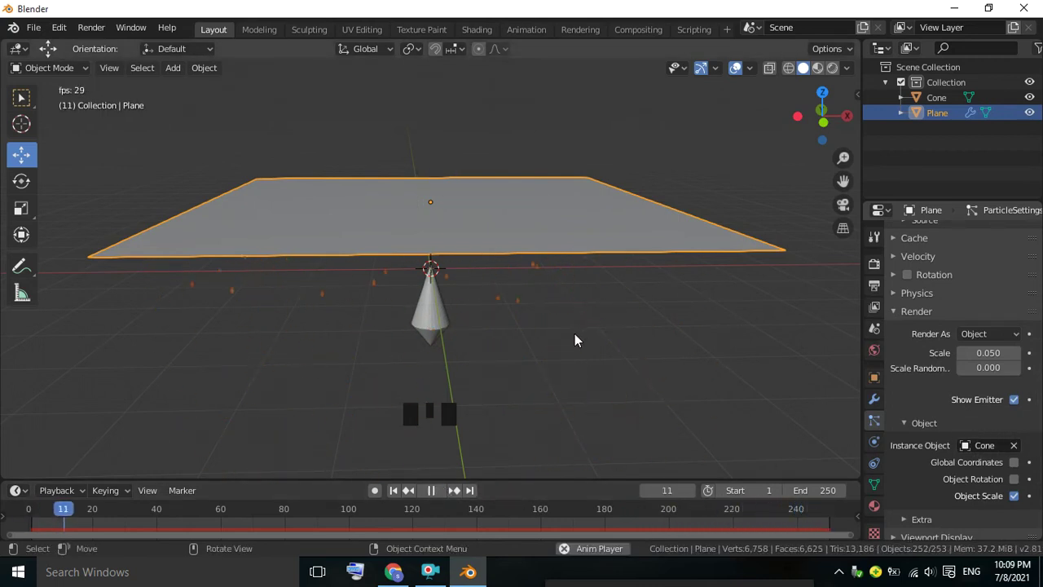
pyautogui.moveTo(579, 340); pyautogui.dragTo(437, 492)
pyautogui.click(436, 492)
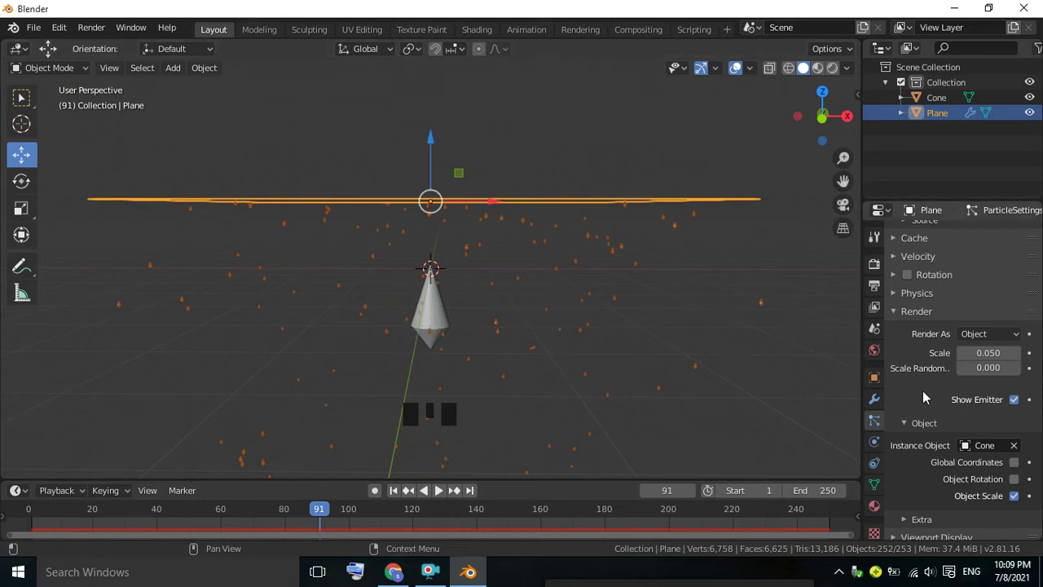
pyautogui.scroll(-3)
# - Raise the particle Render Scale to 0.180 and move in closer to the falling drops
pyautogui.moveTo(1018, 328); pyautogui.dragTo(717, 289)
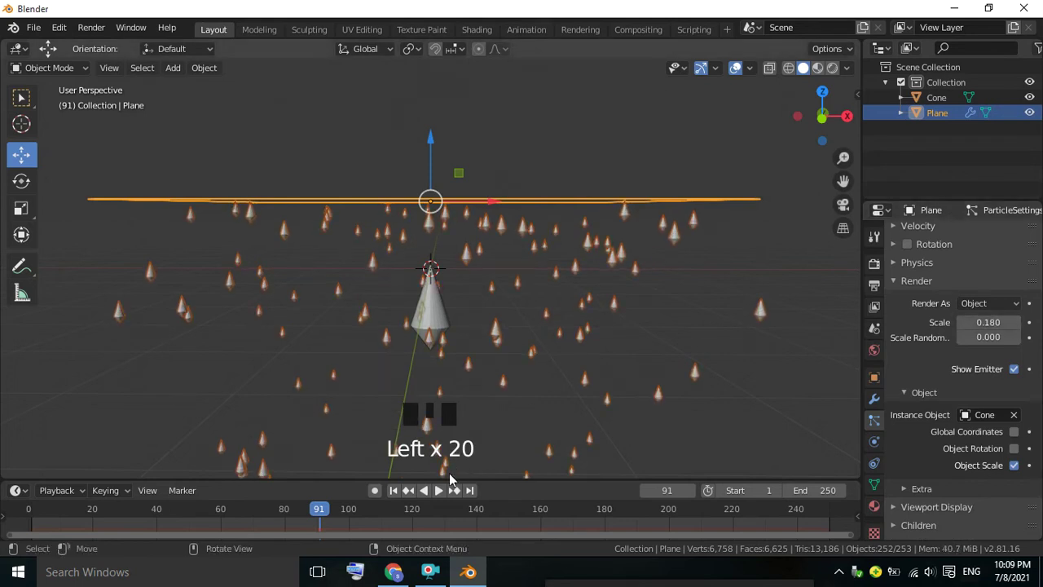
pyautogui.click(446, 492)
pyautogui.click(617, 157)
pyautogui.moveTo(612, 170); pyautogui.dragTo(619, 176)
pyautogui.scroll(3)
pyautogui.scroll(-3)
# - Play the rain animation with the plane emitting 10000 raindrops
pyautogui.click(435, 498)
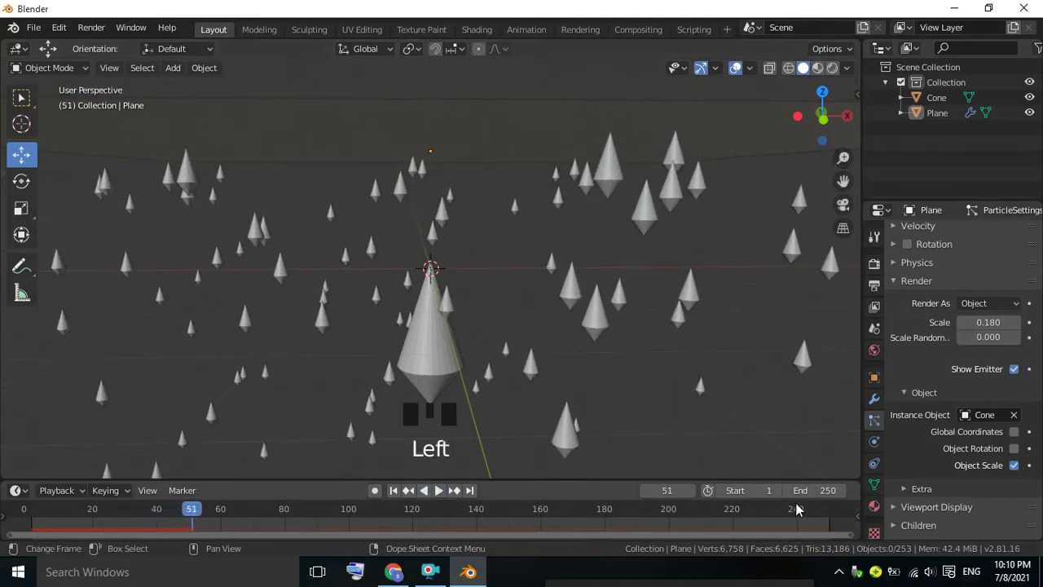
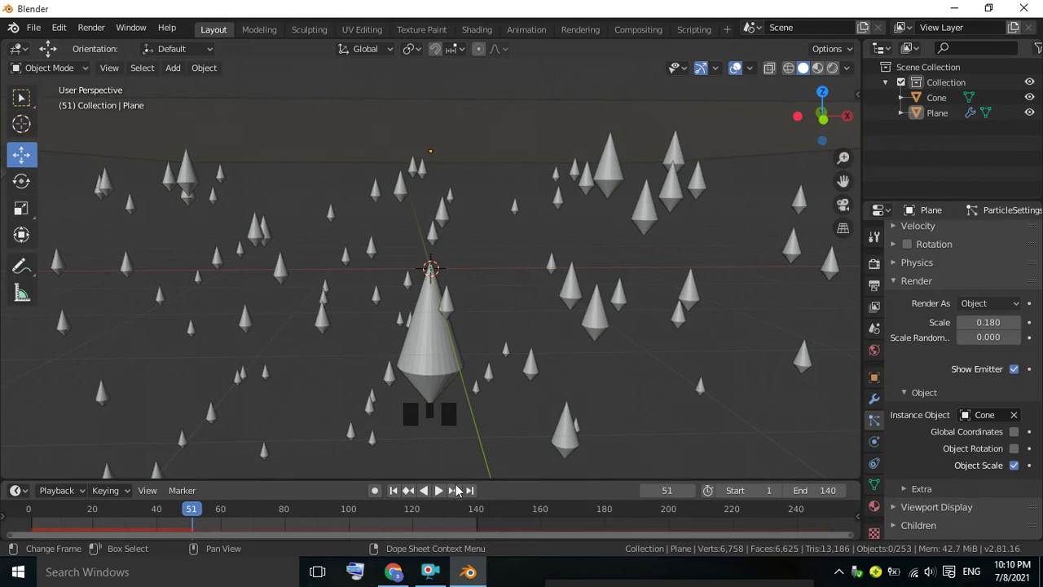
pyautogui.click(446, 497)
pyautogui.moveTo(514, 371); pyautogui.dragTo(810, 288)
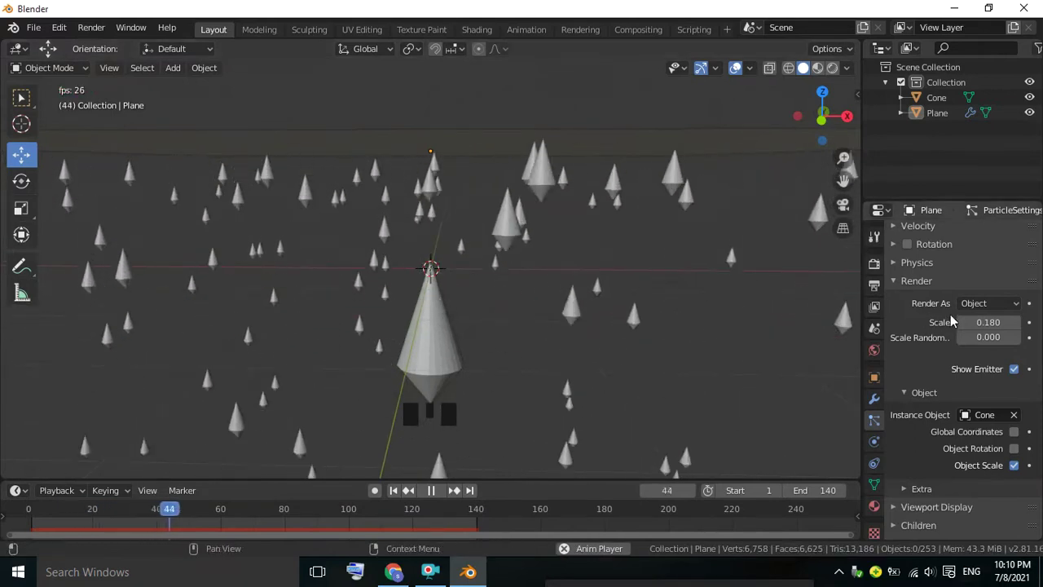
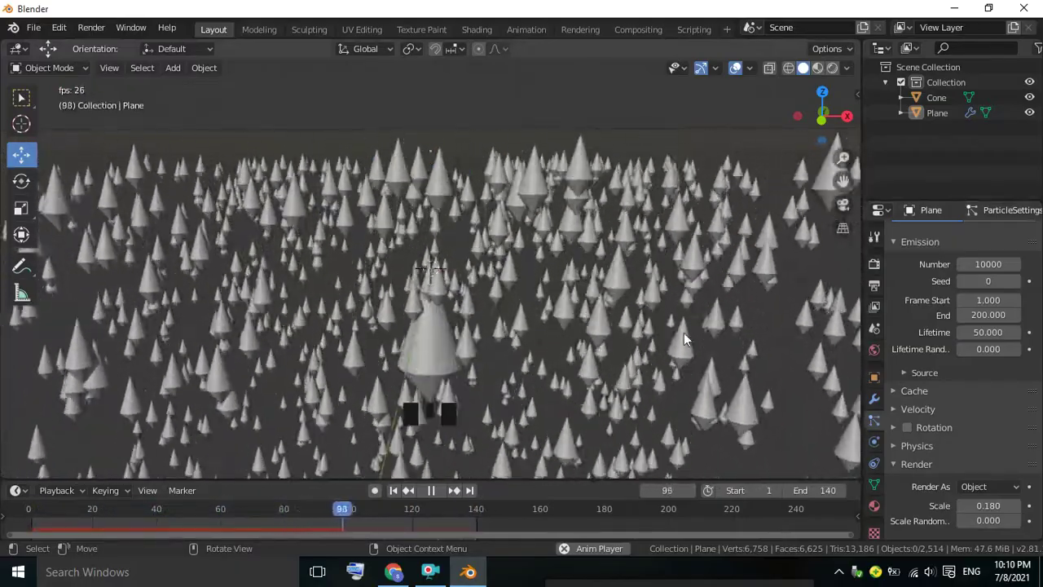
pyautogui.moveTo(679, 337); pyautogui.dragTo(439, 495)
pyautogui.click(438, 500)
pyautogui.scroll(-3)
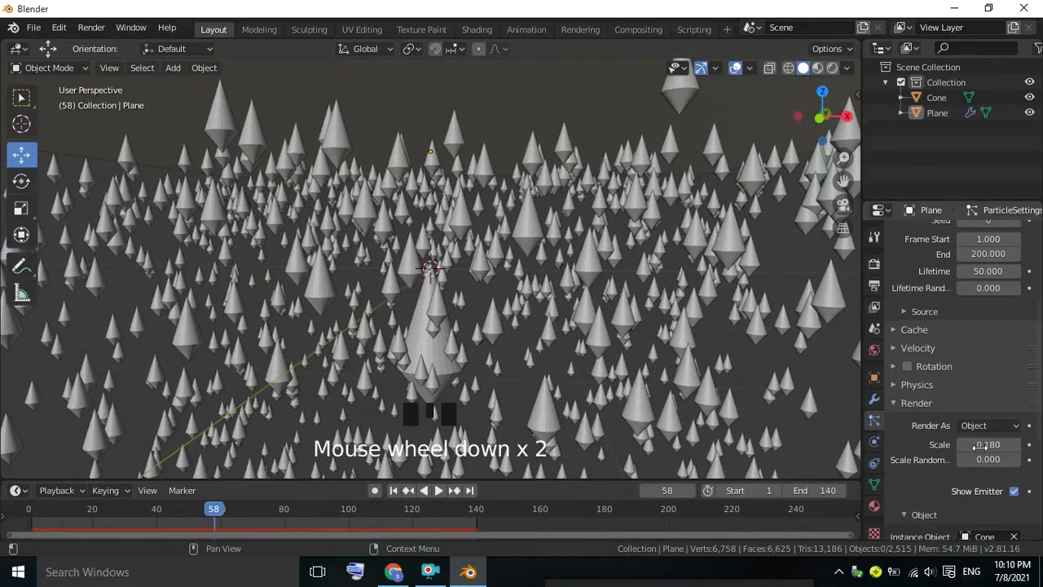
pyautogui.moveTo(967, 452); pyautogui.dragTo(738, 446)
pyautogui.moveTo(446, 490); pyautogui.dragTo(618, 310)
pyautogui.moveTo(618, 310); pyautogui.dragTo(615, 313)
pyautogui.scroll(3)
pyautogui.moveTo(616, 313); pyautogui.dragTo(458, 344)
# - Hide the original Cone in the Outliner so only raindrop instances remain
pyautogui.click(457, 345)
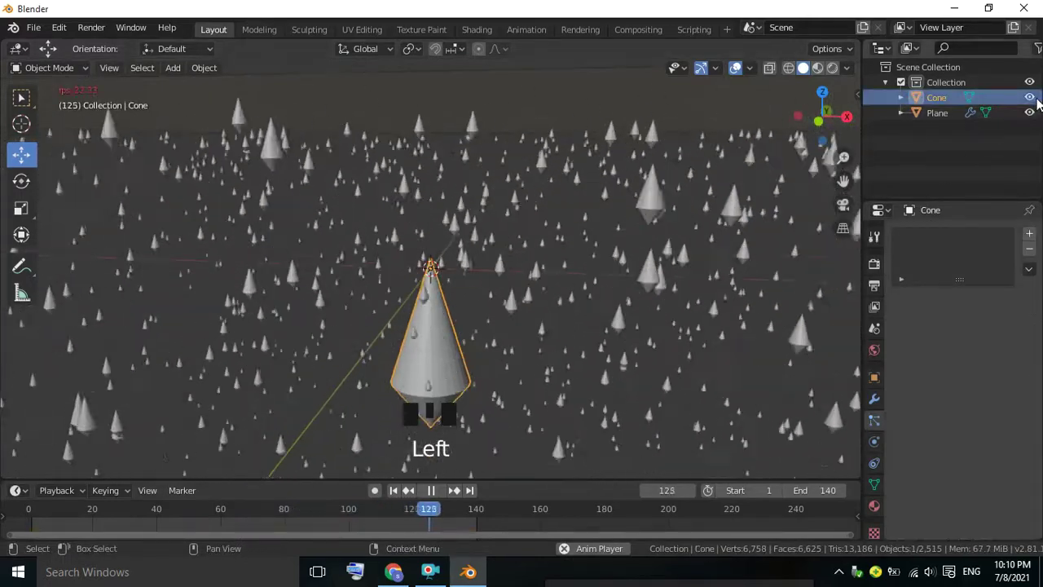
pyautogui.click(1037, 109)
pyautogui.scroll(-3)
pyautogui.scroll(3)
pyautogui.moveTo(581, 183); pyautogui.dragTo(542, 215)
pyautogui.scroll(-3)
pyautogui.scroll(3)
pyautogui.moveTo(543, 217); pyautogui.dragTo(433, 493)
pyautogui.moveTo(432, 494); pyautogui.dragTo(485, 275)
# - Orbit around the falling drops, play the rain briefly and stop near frame 7
pyautogui.scroll(-3)
pyautogui.moveTo(486, 275); pyautogui.dragTo(642, 230)
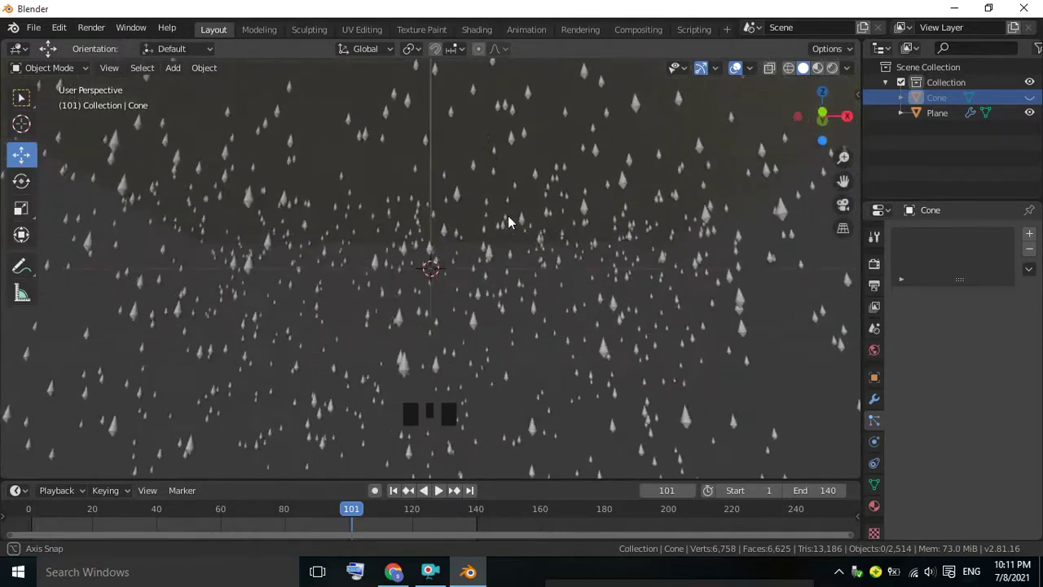
pyautogui.moveTo(581, 259); pyautogui.dragTo(420, 267)
pyautogui.scroll(-3)
pyautogui.scroll(3)
pyautogui.moveTo(462, 283); pyautogui.dragTo(466, 289)
pyautogui.scroll(-3)
pyautogui.scroll(-3)
pyautogui.scroll(3)
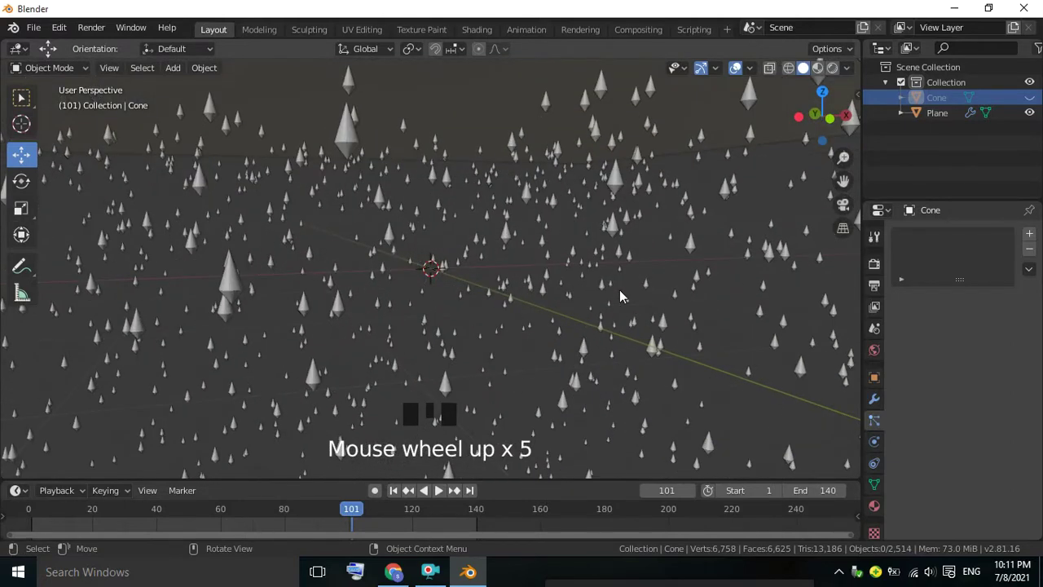
pyautogui.scroll(3)
pyautogui.click(445, 496)
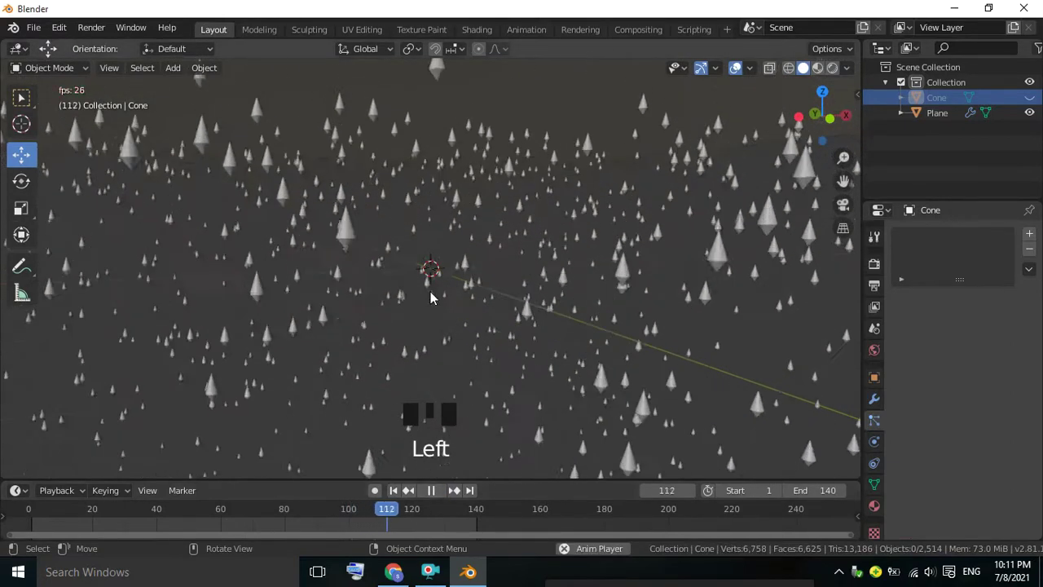
pyautogui.click(439, 493)
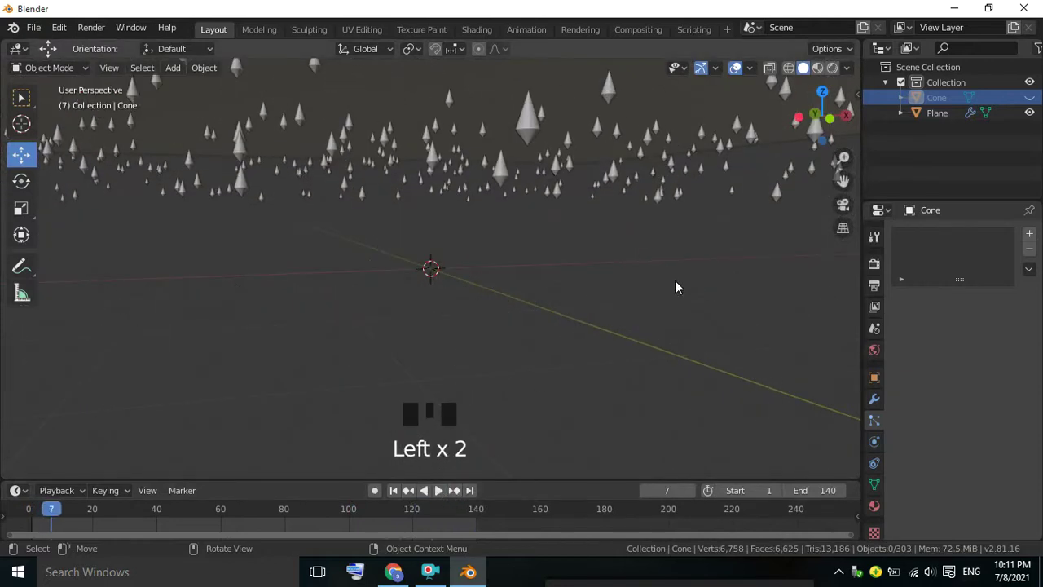
# - Select the Plane, show its particle Emission settings and play the animation
pyautogui.click(881, 424)
pyautogui.click(651, 97)
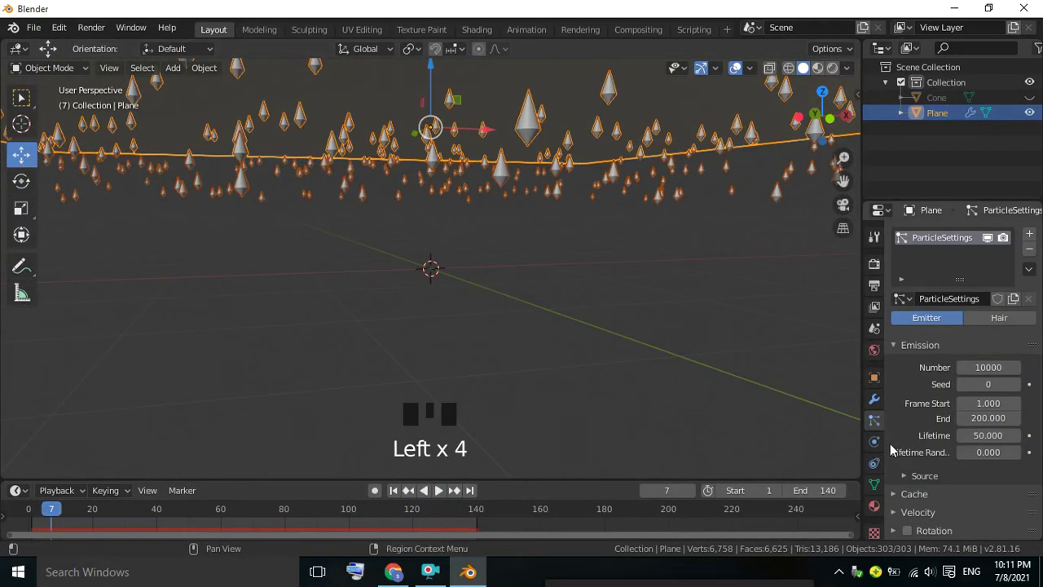
pyautogui.scroll(-3)
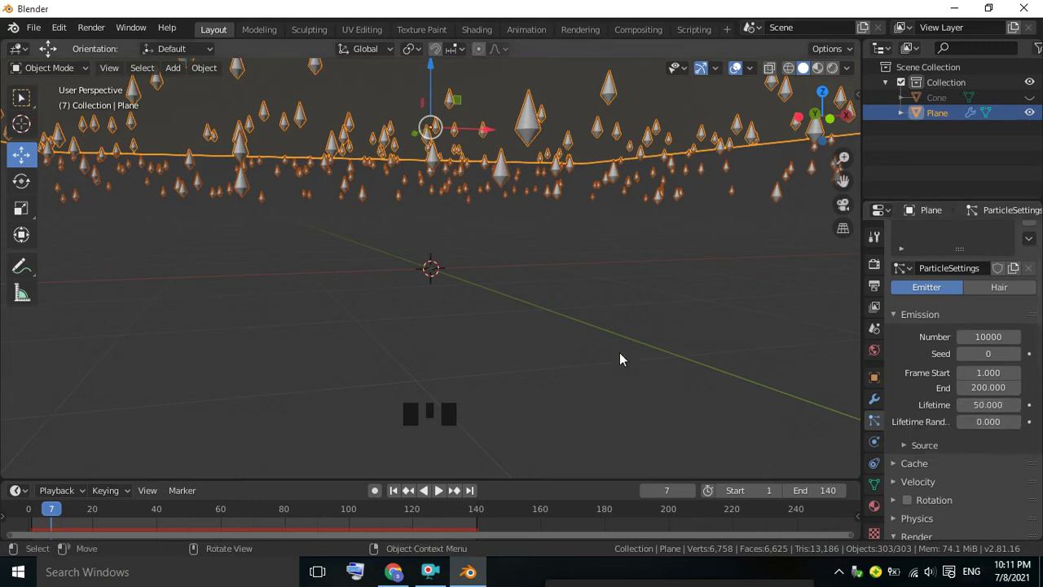
pyautogui.click(444, 494)
pyautogui.scroll(-3)
pyautogui.scroll(-3)
# - Orbit around the emitter plane and halt the dense rain at frame 92
pyautogui.moveTo(542, 321); pyautogui.dragTo(543, 315)
pyautogui.scroll(3)
pyautogui.moveTo(540, 314); pyautogui.dragTo(954, 446)
pyautogui.scroll(-3)
pyautogui.click(911, 421)
pyautogui.scroll(-3)
pyautogui.click(435, 499)
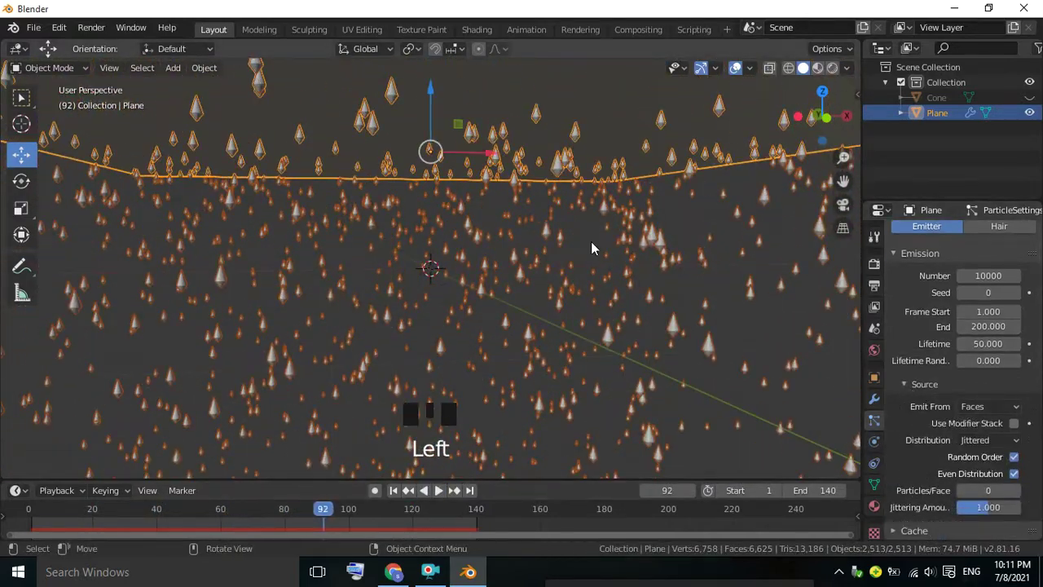
pyautogui.scroll(-3)
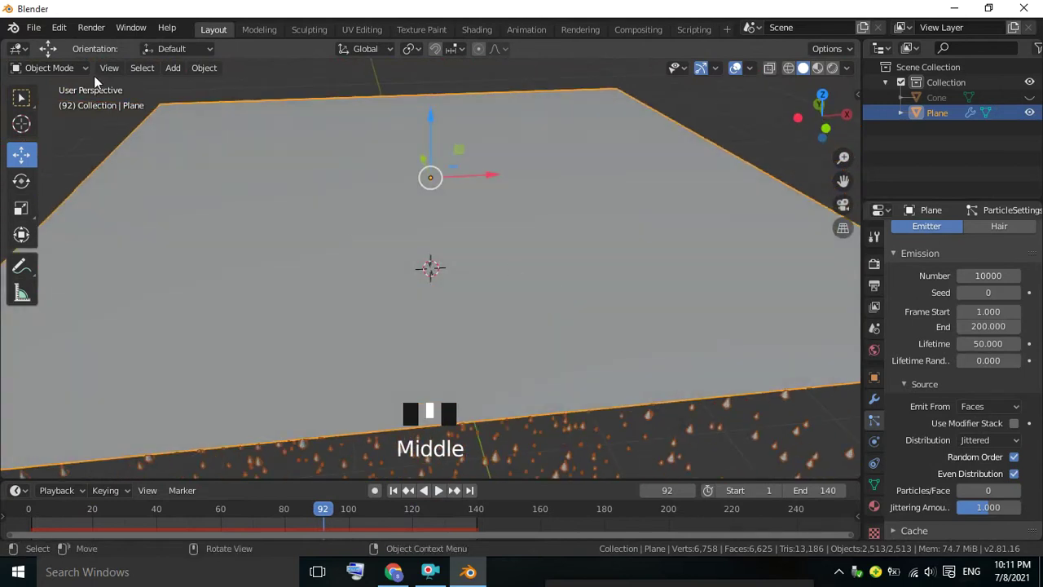
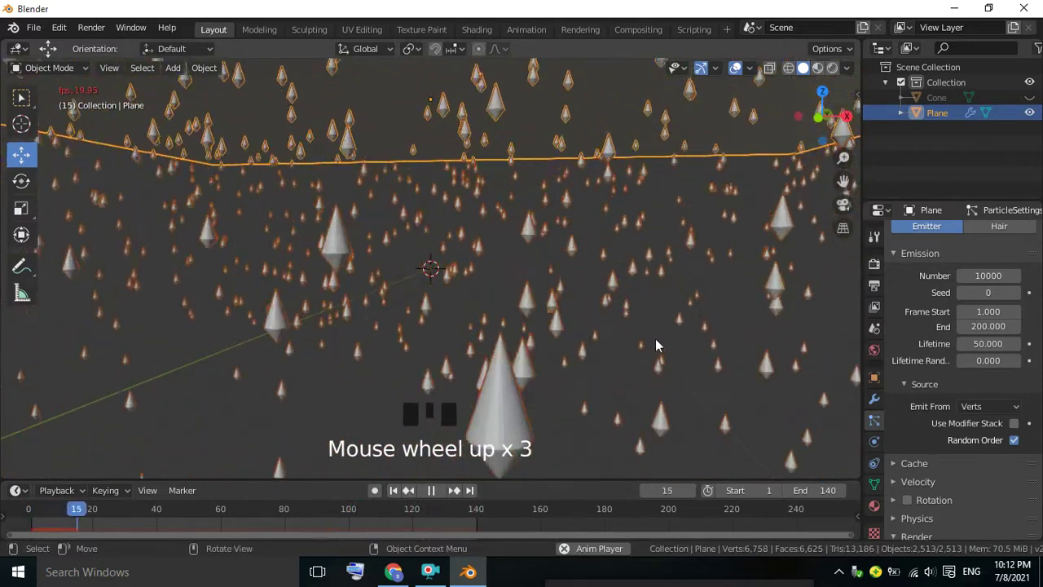
# - Lower the particle Render Scale to 0.070 so the cone raindrops become small drops
pyautogui.click(662, 357)
pyautogui.scroll(-3)
pyautogui.moveTo(620, 194); pyautogui.dragTo(794, 73)
pyautogui.click(797, 73)
pyautogui.moveTo(711, 189); pyautogui.dragTo(433, 491)
pyautogui.moveTo(433, 490); pyautogui.dragTo(482, 335)
pyautogui.moveTo(499, 215); pyautogui.dragTo(511, 213)
# - Review the particle Source options and orbit out to view the rain beneath the plane at frame 118
pyautogui.moveTo(483, 249); pyautogui.dragTo(810, 75)
pyautogui.click(807, 72)
pyautogui.scroll(-3)
pyautogui.moveTo(681, 149); pyautogui.dragTo(590, 313)
pyautogui.click(591, 314)
pyautogui.scroll(-3)
pyautogui.scroll(-3)
pyautogui.scroll(-3)
pyautogui.scroll(-3)
# - Enable Object Scale for the Cone instance in the Particle Render panel
pyautogui.scroll(-3)
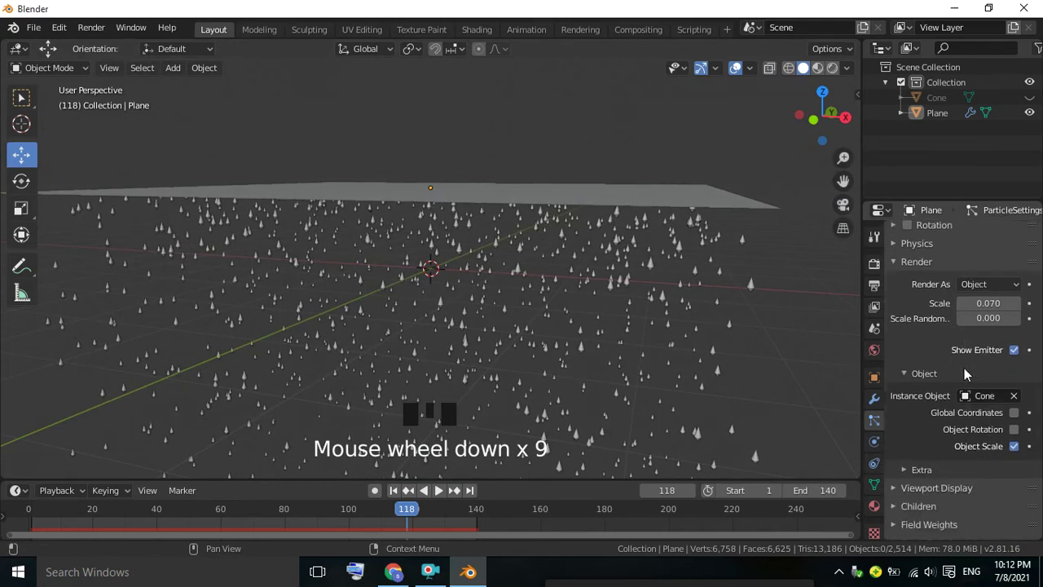
pyautogui.scroll(-3)
pyautogui.scroll(-3)
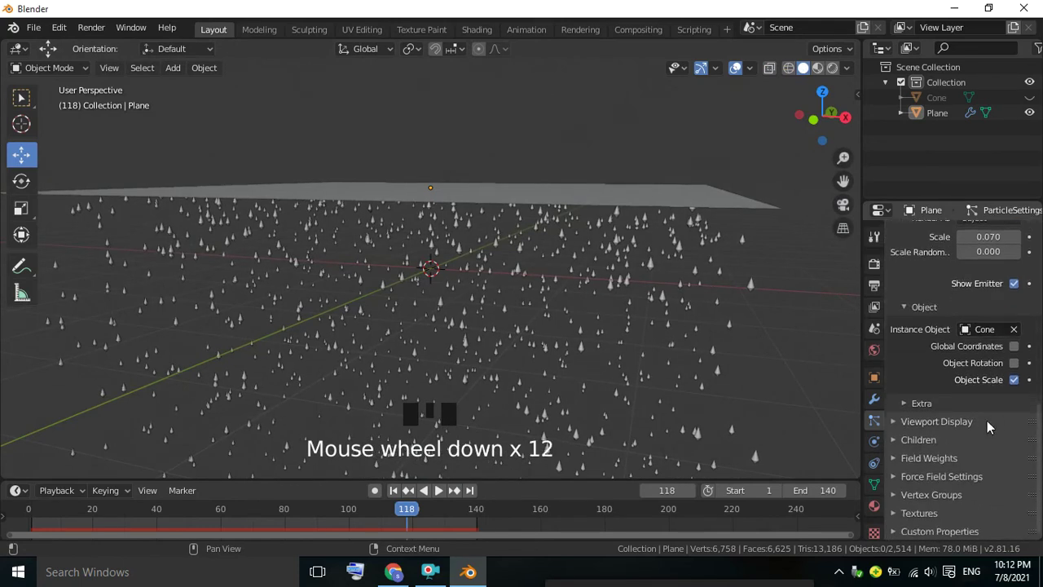
pyautogui.click(898, 426)
pyautogui.scroll(-3)
pyautogui.scroll(-3)
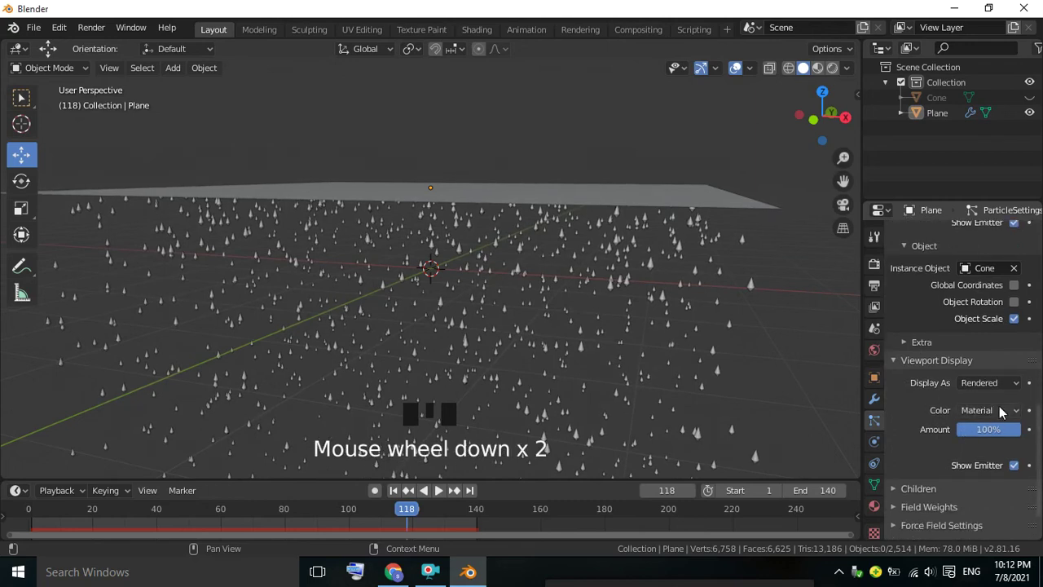
pyautogui.click(1007, 406)
pyautogui.moveTo(1003, 414); pyautogui.dragTo(906, 473)
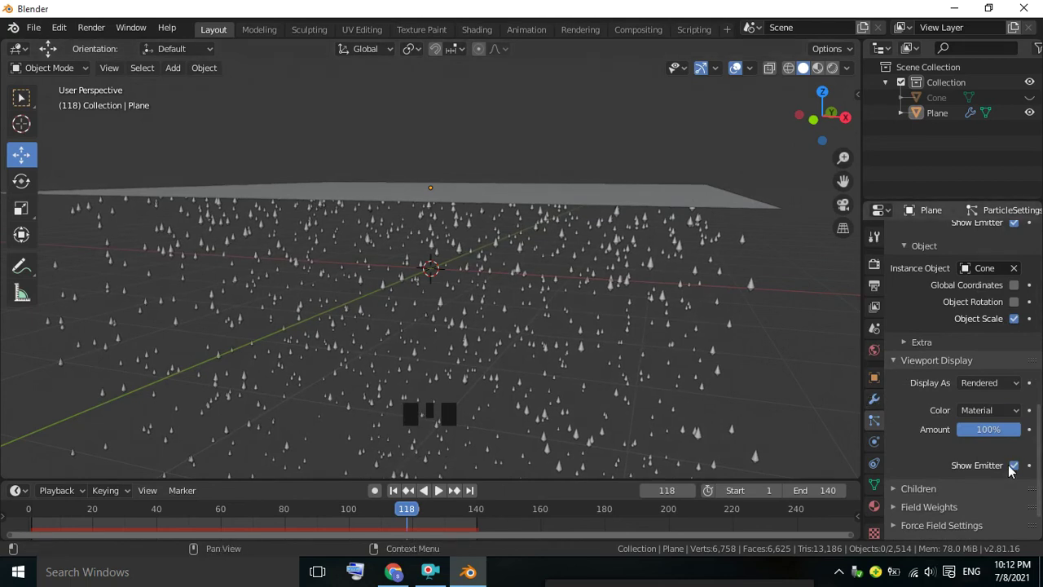
pyautogui.click(1016, 468)
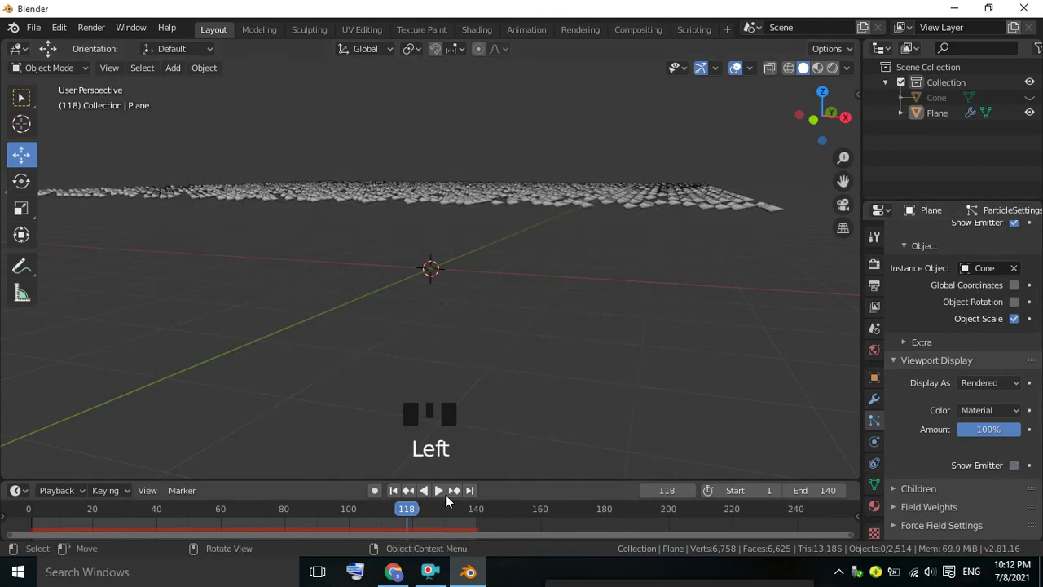
pyautogui.moveTo(448, 496); pyautogui.dragTo(493, 423)
pyautogui.scroll(3)
pyautogui.scroll(-3)
pyautogui.scroll(-3)
pyautogui.moveTo(535, 274); pyautogui.dragTo(577, 258)
pyautogui.scroll(3)
pyautogui.moveTo(505, 241); pyautogui.dragTo(1029, 465)
pyautogui.click(1019, 471)
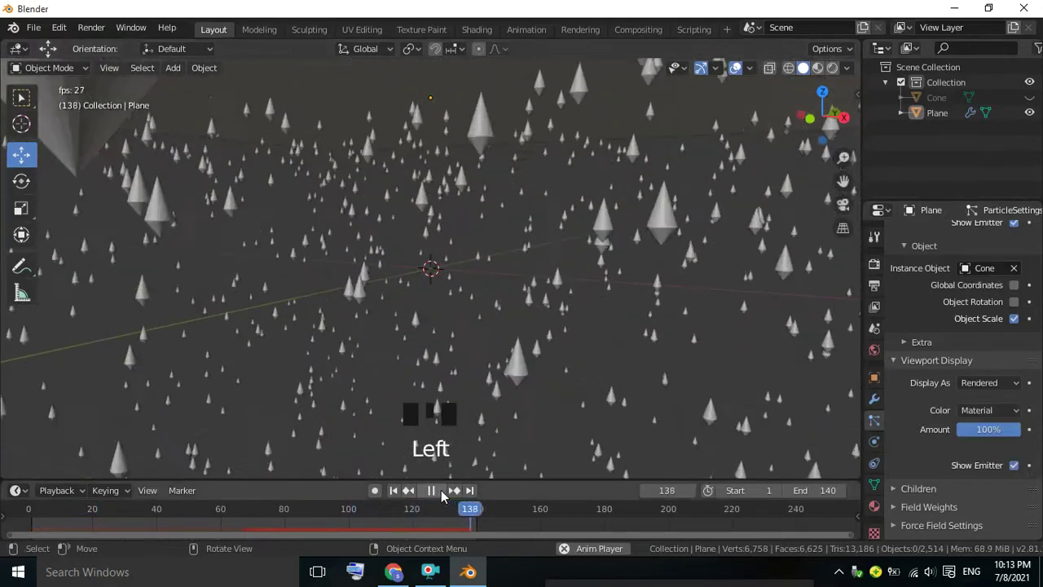
pyautogui.click(444, 493)
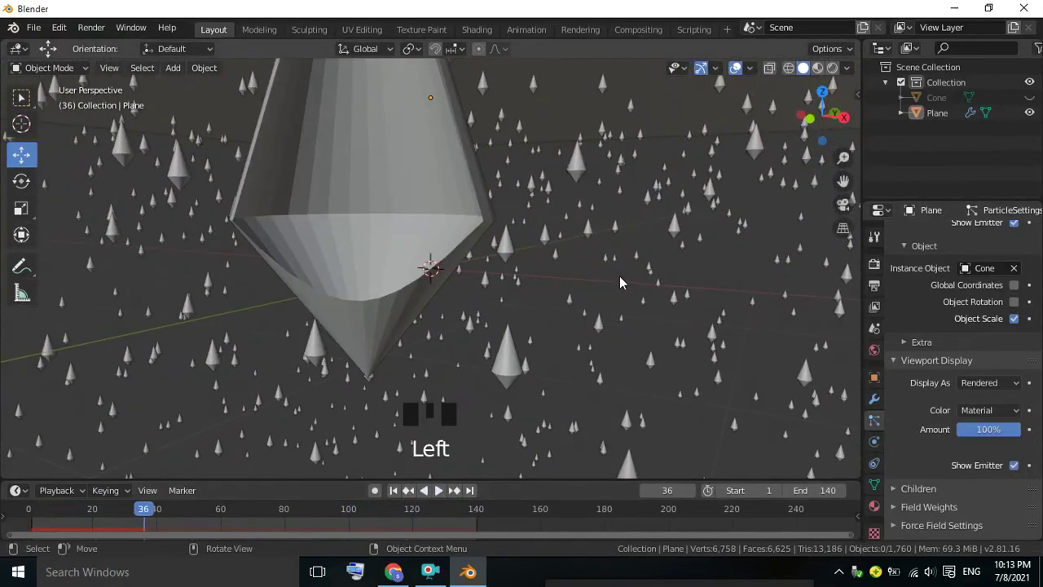